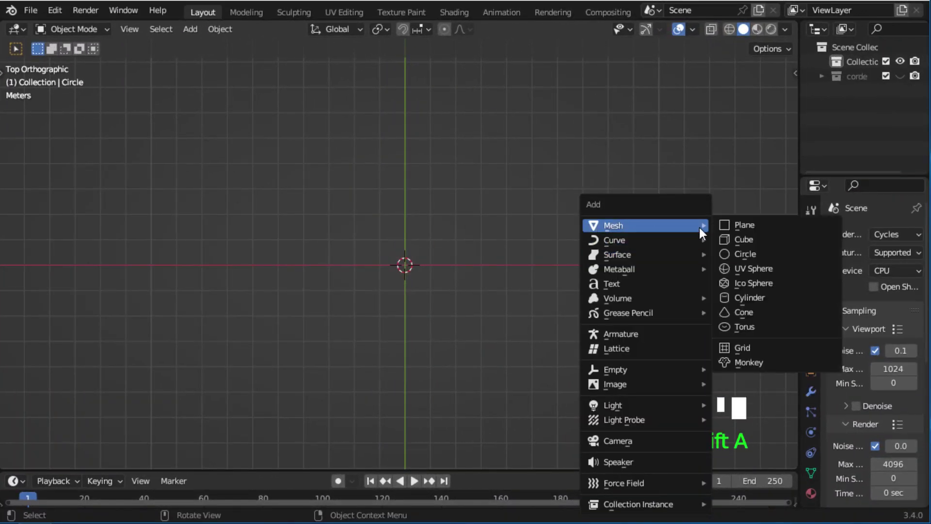
# - Duplicate the circle, offset the copy along X and merge the overlapping vertices into one outline
pyautogui.middleClick(739, 258)
pyautogui.press('shift+d')
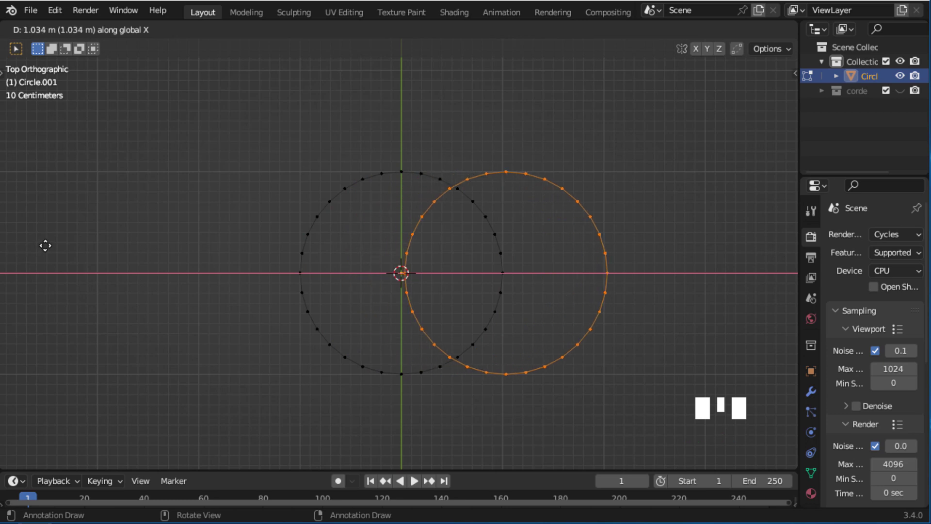
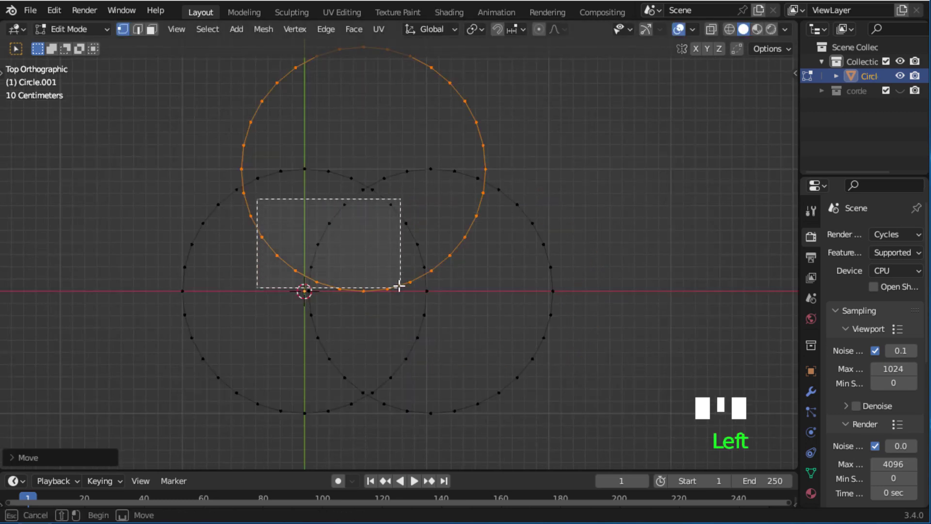
pyautogui.press('x')
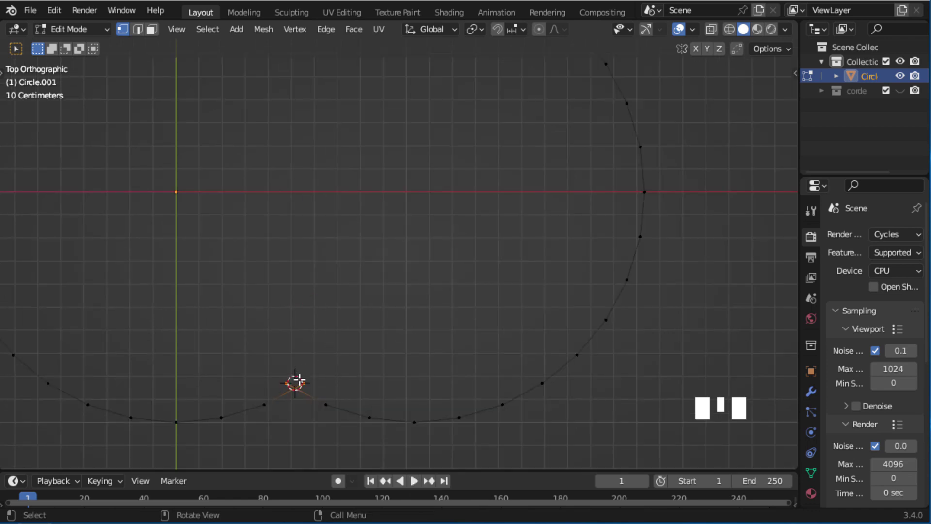
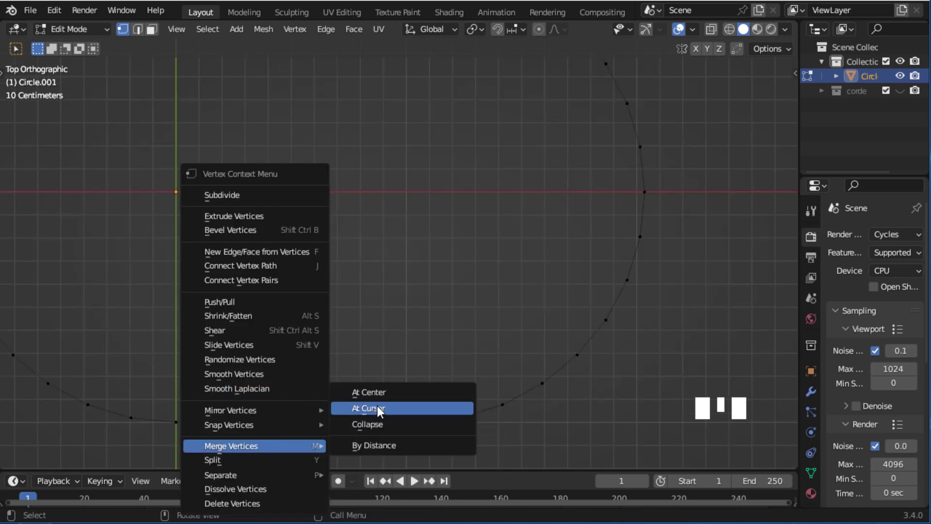
pyautogui.click(809, 395)
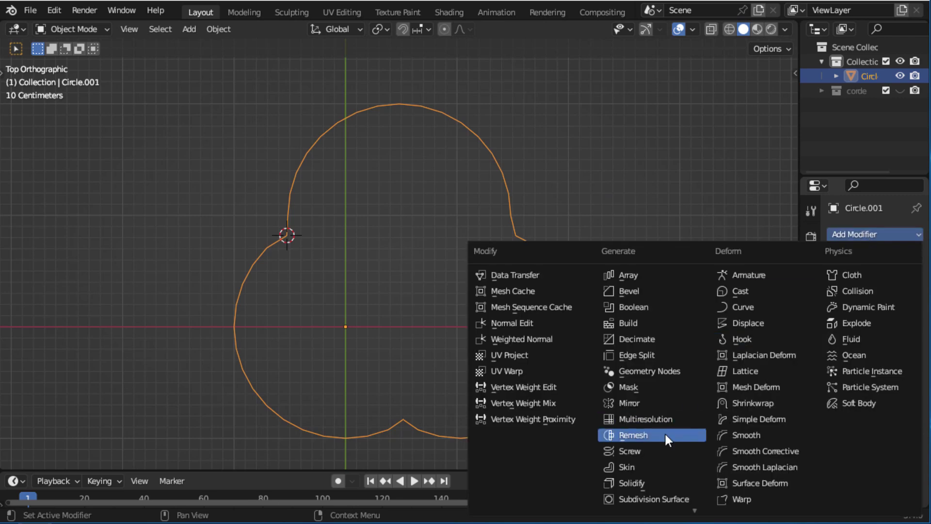
# - Add a Screw modifier with 10 m screw, 3 iterations and flipped normals to form the twisted column
pyautogui.click(634, 444)
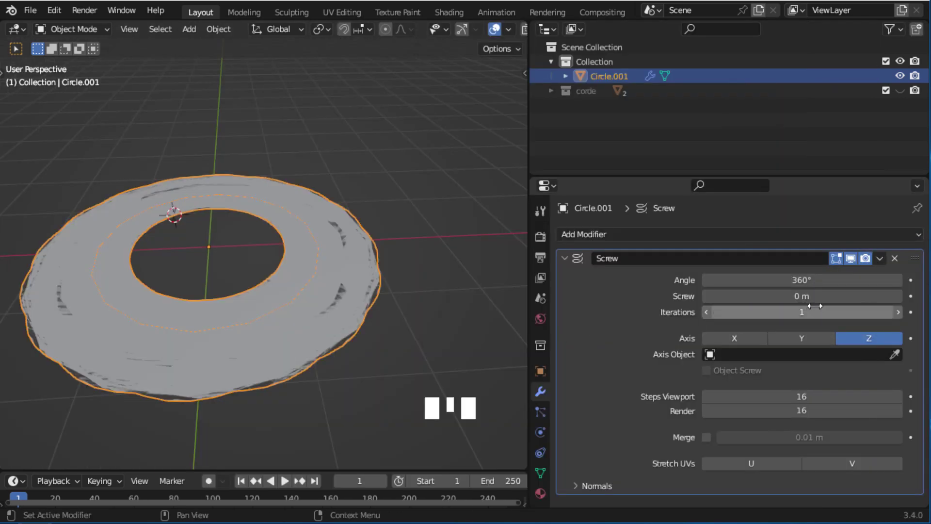
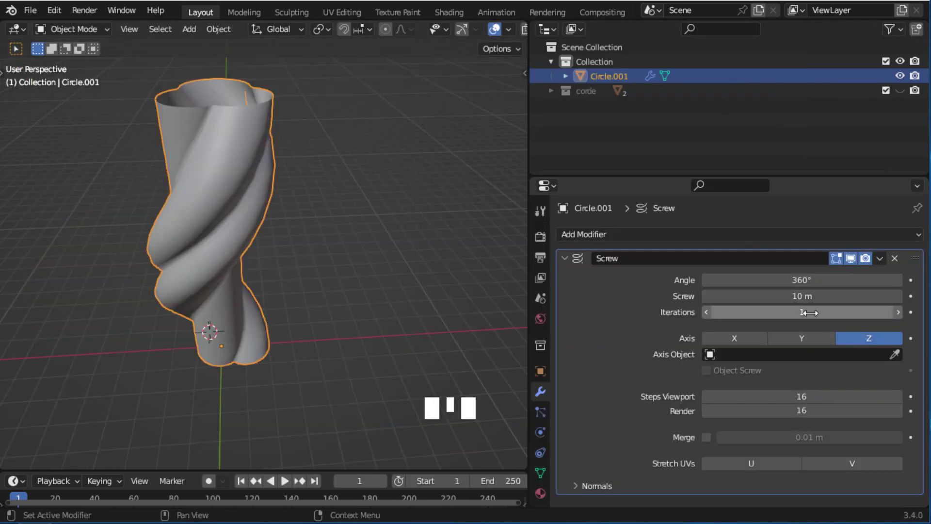
pyautogui.click(901, 314)
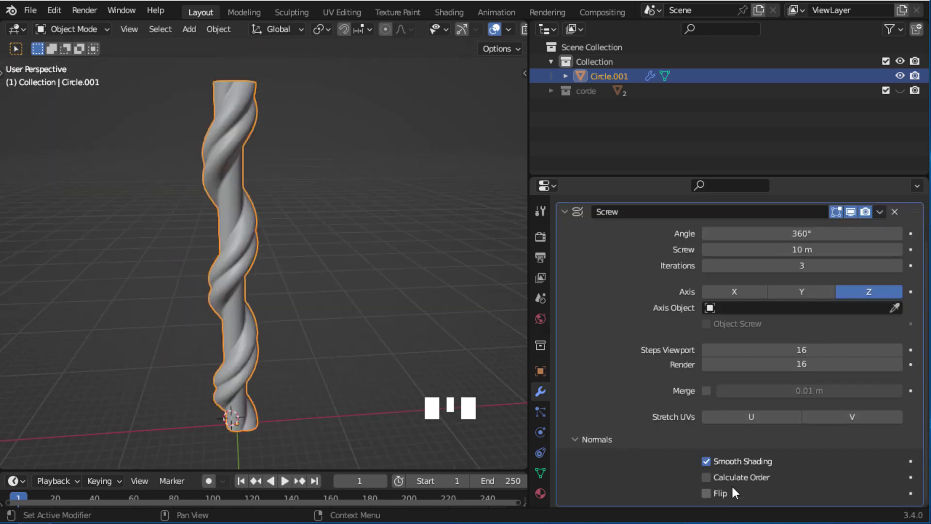
pyautogui.click(713, 495)
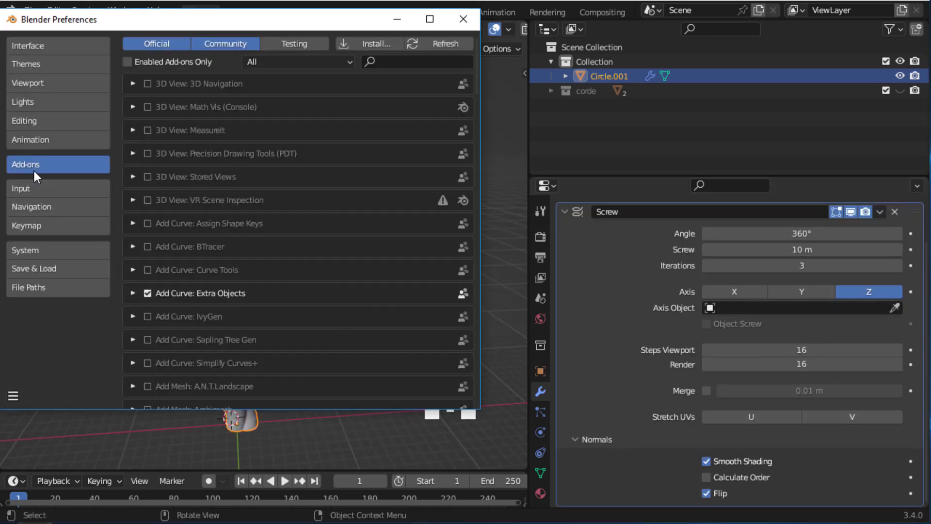